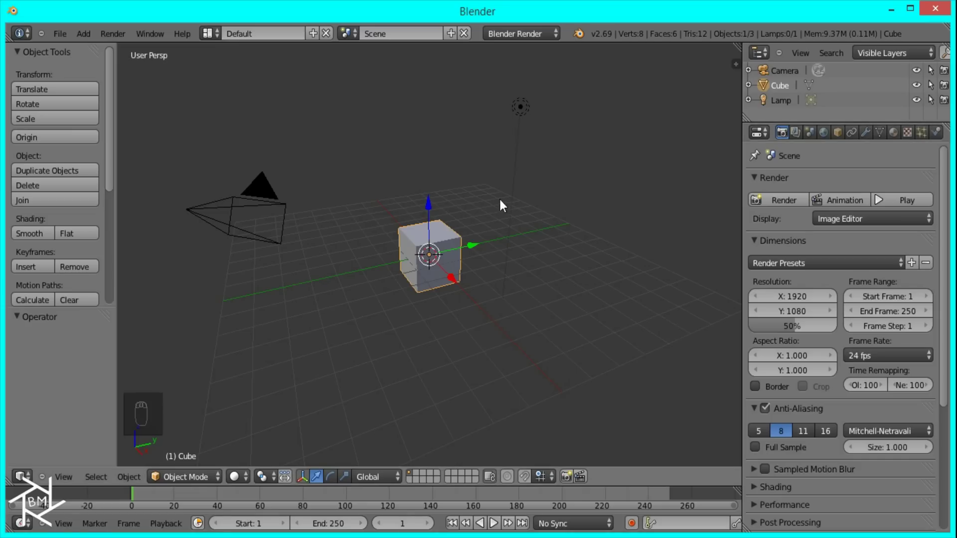
Delete the default cube and lamp, switch to Top Ortho view and confirm the Import Images as Planes add-on is enabled.
left_click_drag(526, 114, 521, 115)
key("x")
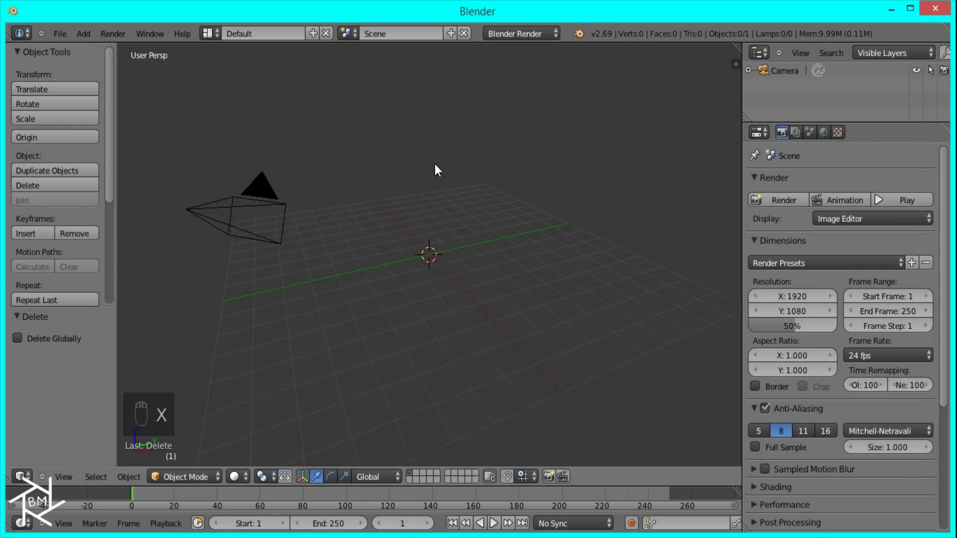
key("KP_7")
key("KP_5")
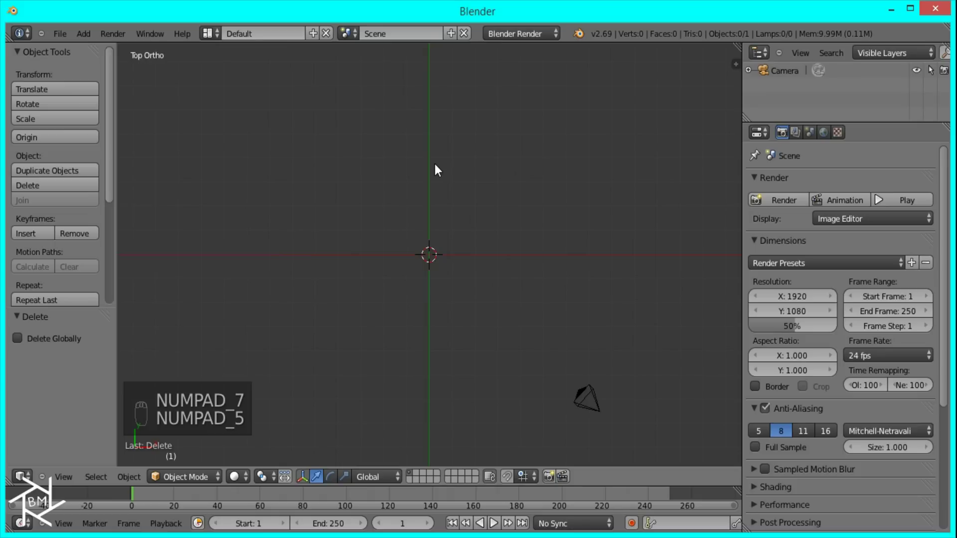
left_click_drag(66, 40, 107, 179)
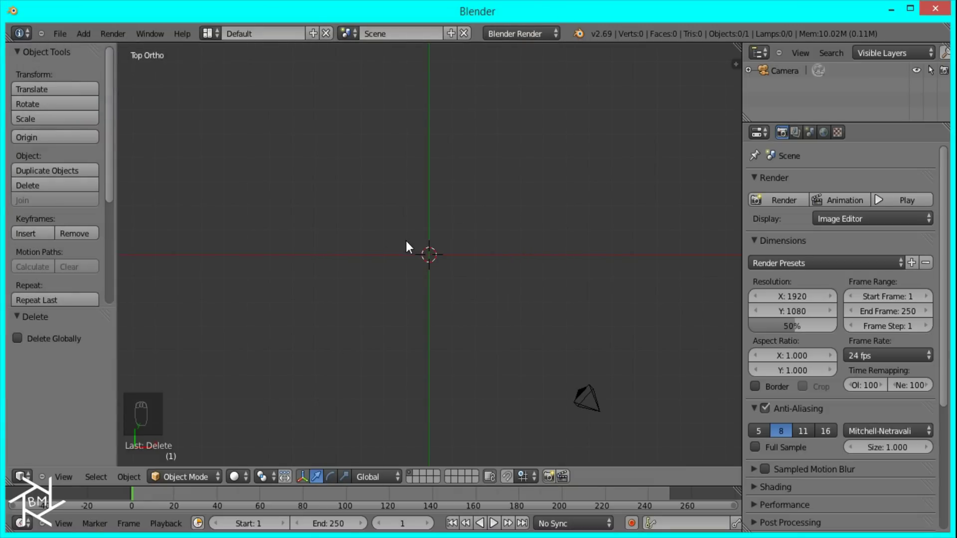
Import the Furious 7 poster as a plane and scale it up five times.
key("shift+a")
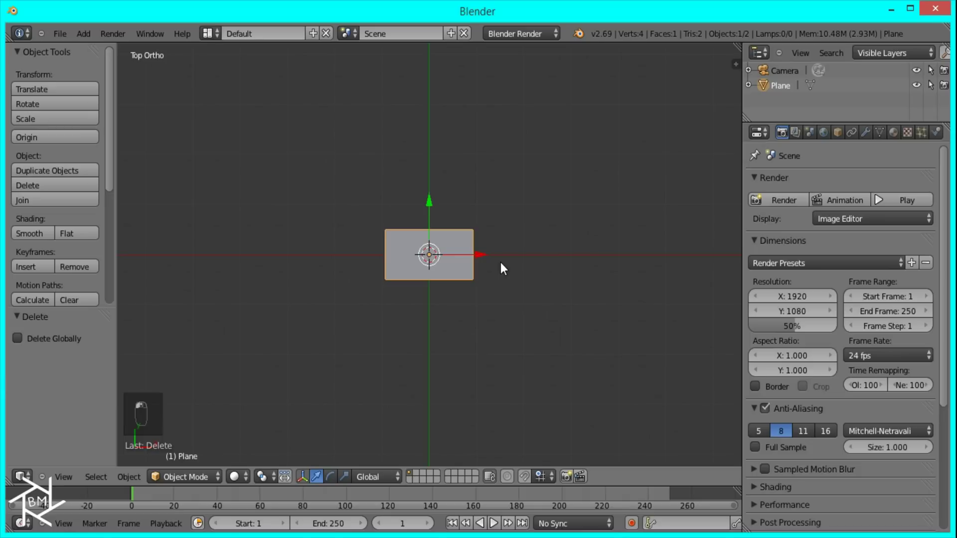
left_click_drag(506, 267, 506, 260)
key("s")
left_click(523, 308)
middle_click(902, 143)
middle_click(861, 475)
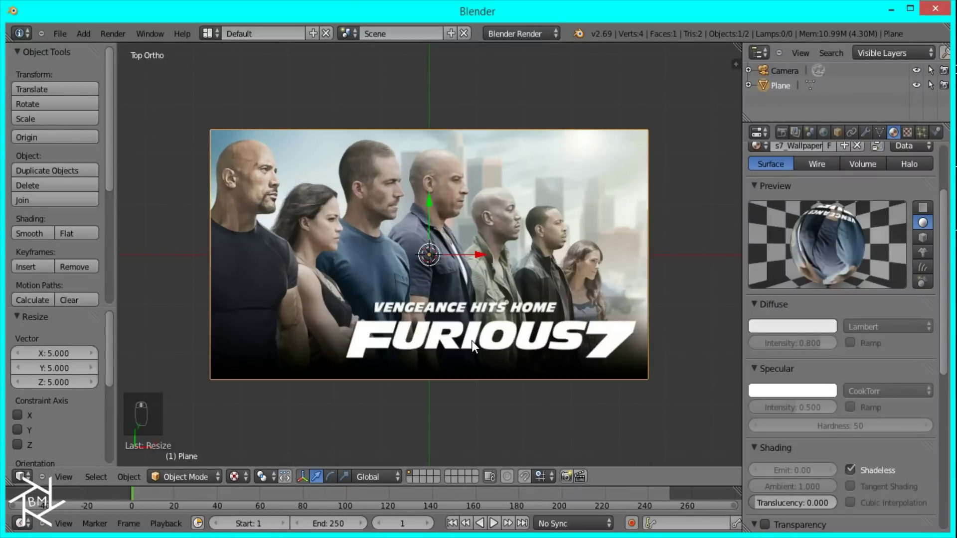
Align the camera to the current view so it looks straight at the poster.
key("ctrl+alt+KP_0")
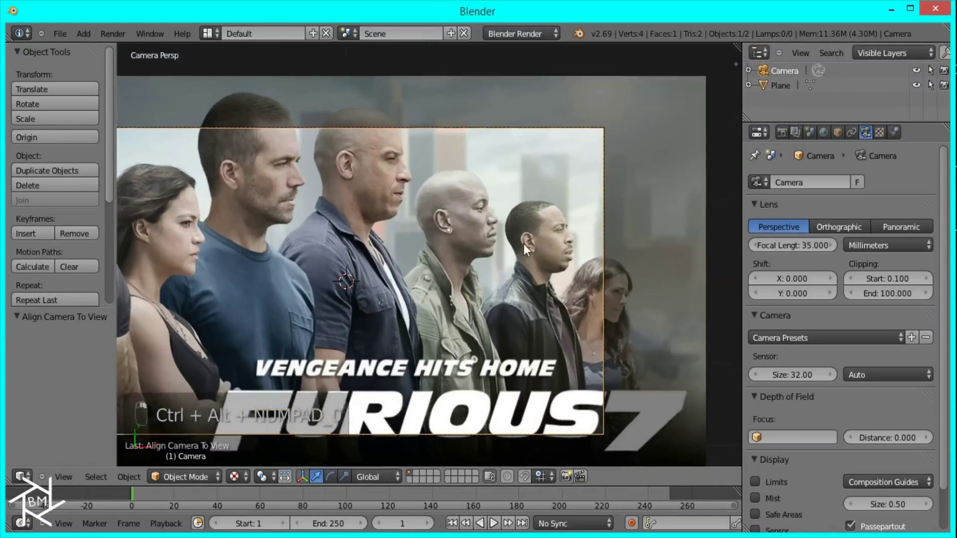
key("g")
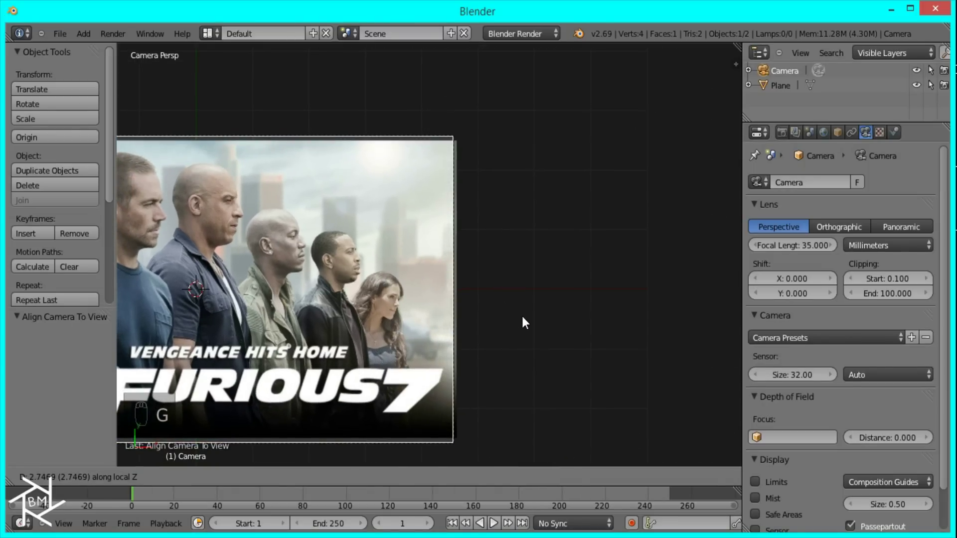
left_click(464, 380)
left_click(480, 211)
left_click(572, 205)
left_click(576, 231)
Move the camera along Z to frame the poster and set Resolution X to 1999.
key("g")
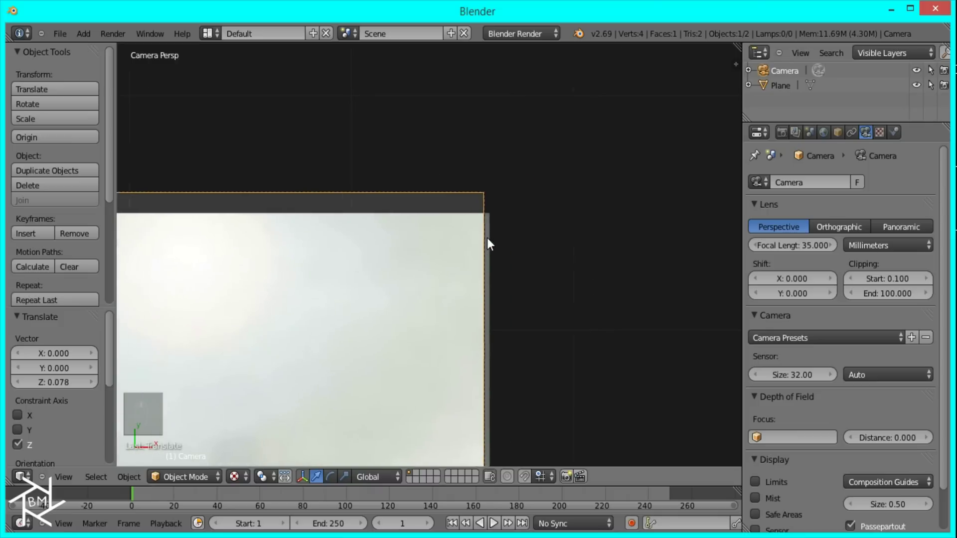
key("g")
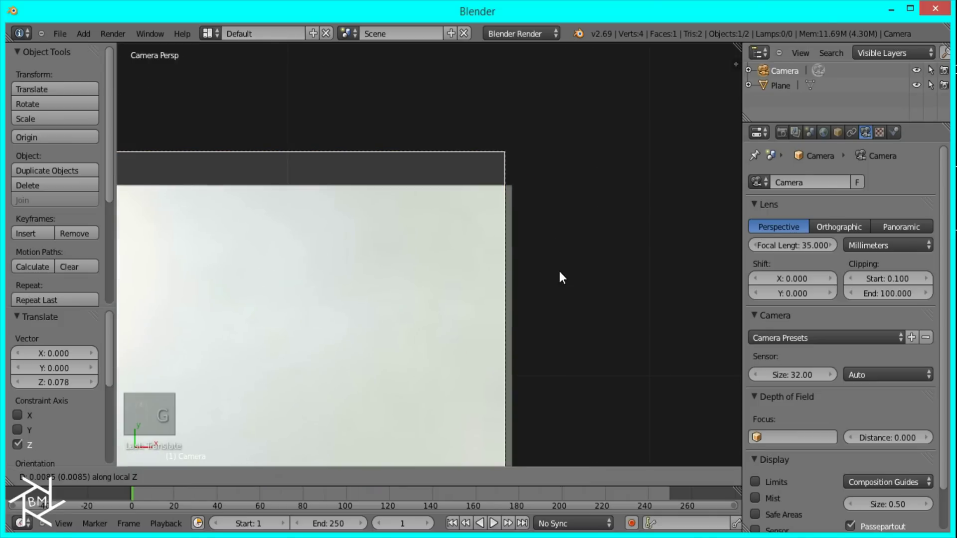
left_click_drag(823, 102, 870, 321)
key("g")
left_click_drag(807, 298, 657, 278)
key("g")
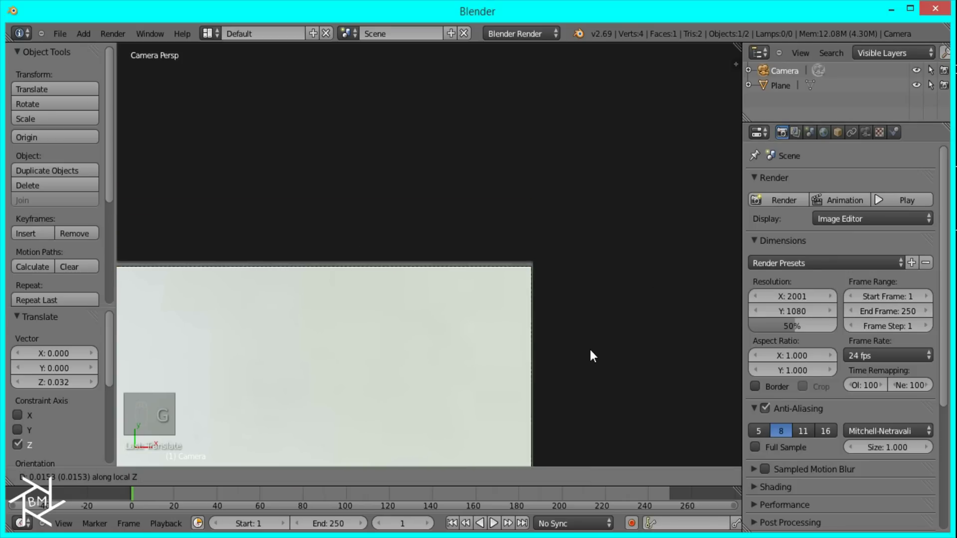
left_click_drag(604, 351, 518, 259)
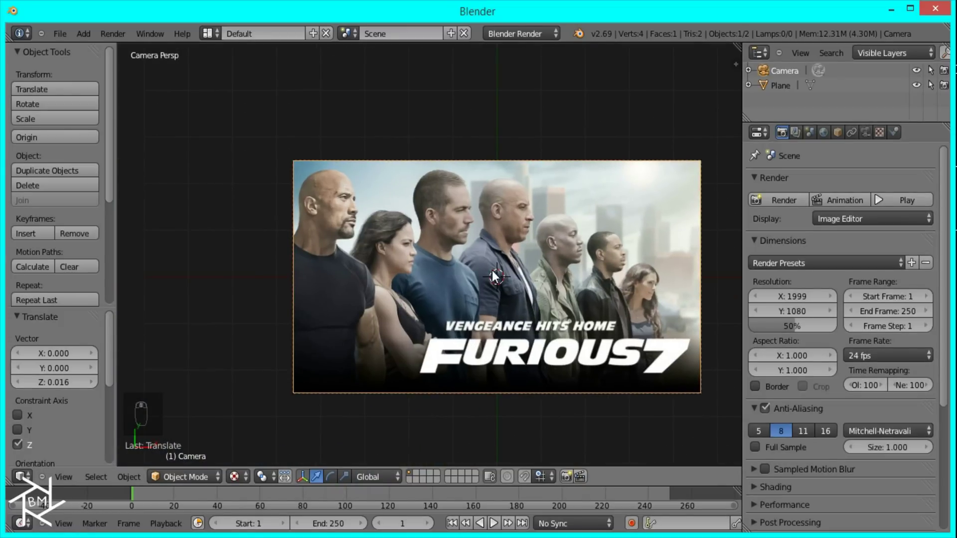
Duplicate the poster plane, move the copy to a separate layer and show only that layer.
left_click_drag(499, 269, 512, 250)
key("shift+d")
left_click_drag(574, 148, 461, 247)
key("m")
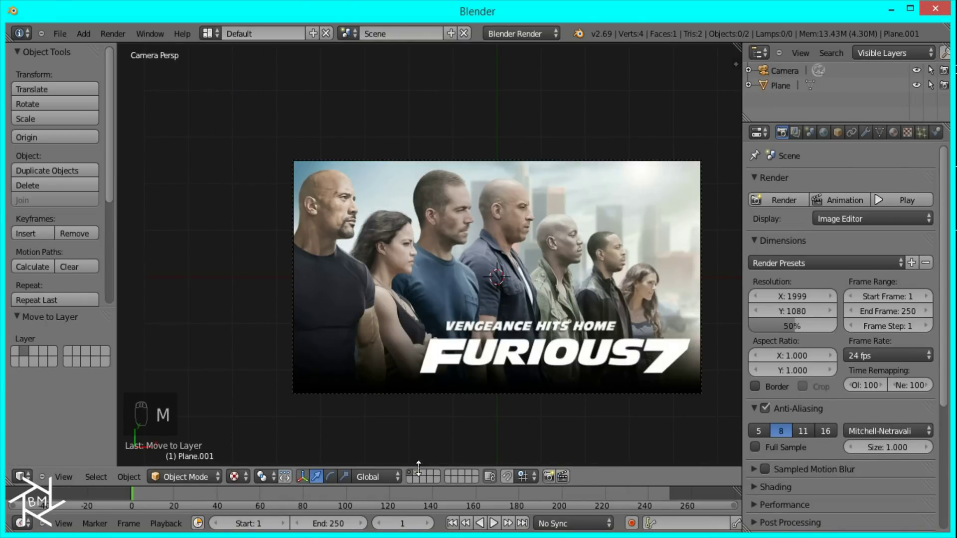
left_click_drag(419, 478, 496, 241)
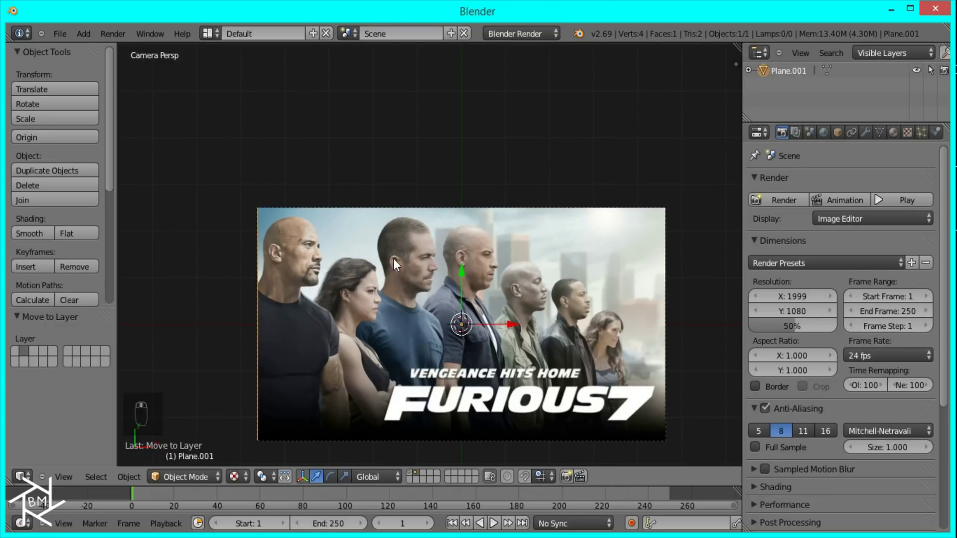
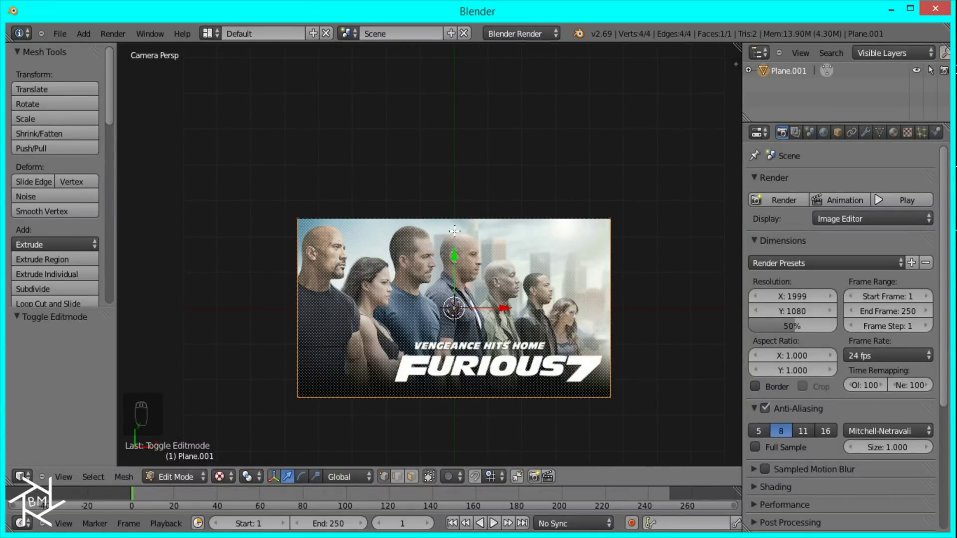
Subdivide the copied plane repeatedly into a grid of about 35,000 vertices and leave Edit Mode.
key("ctrl+r")
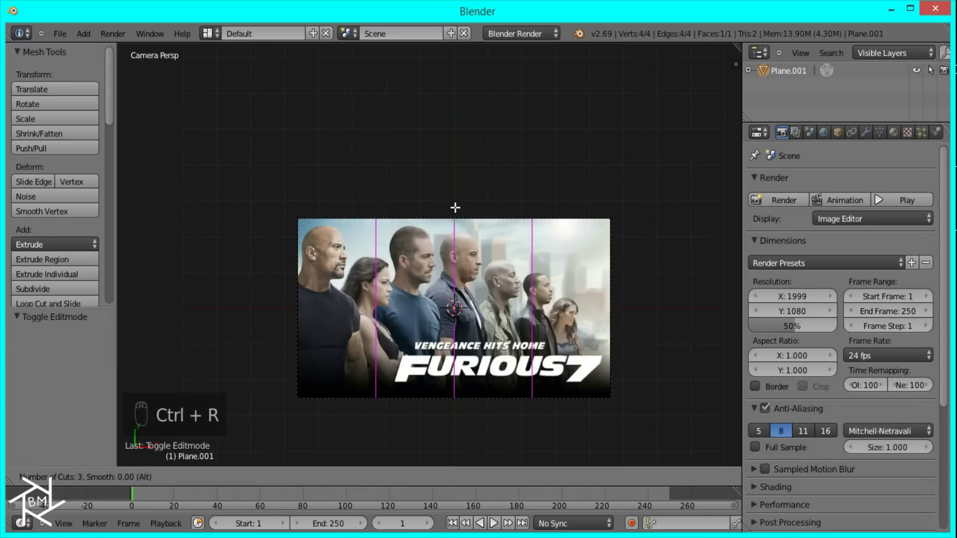
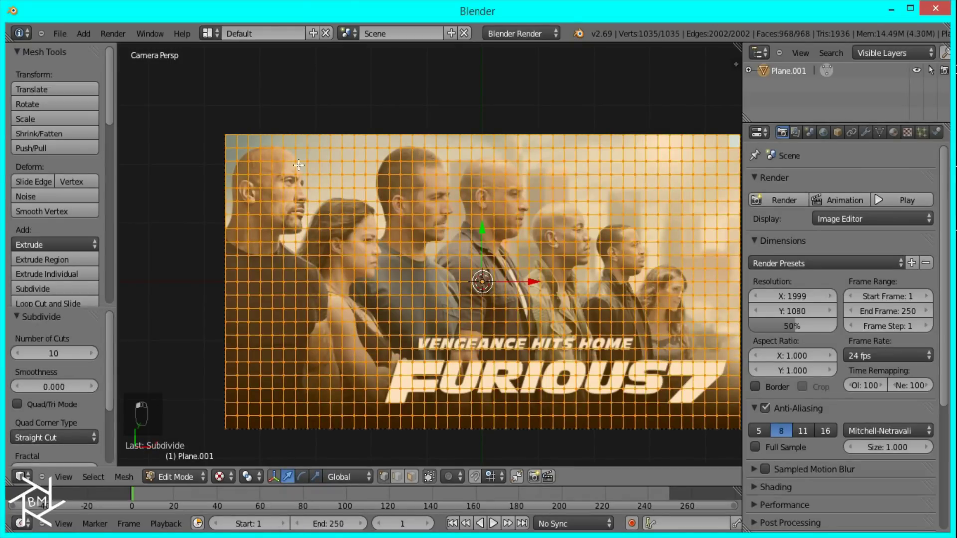
key("w")
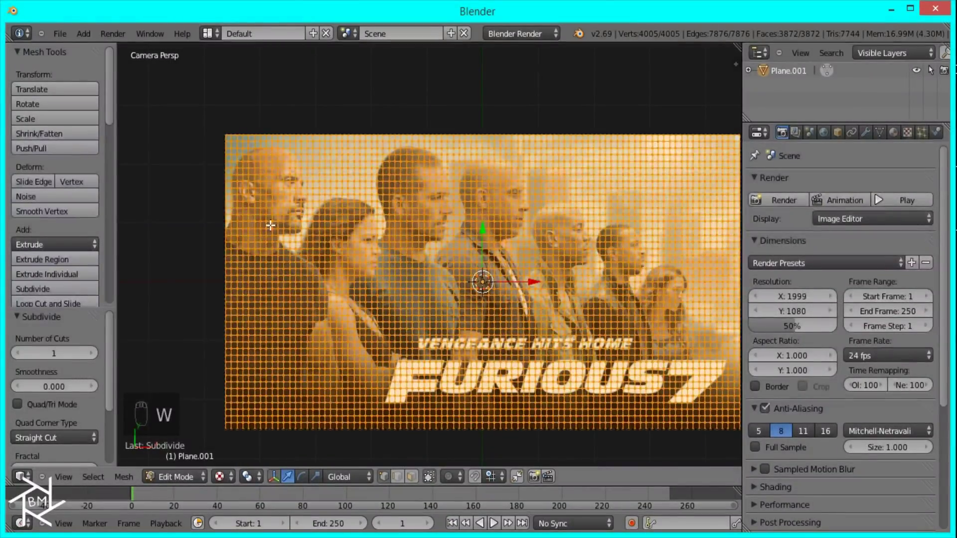
key("w")
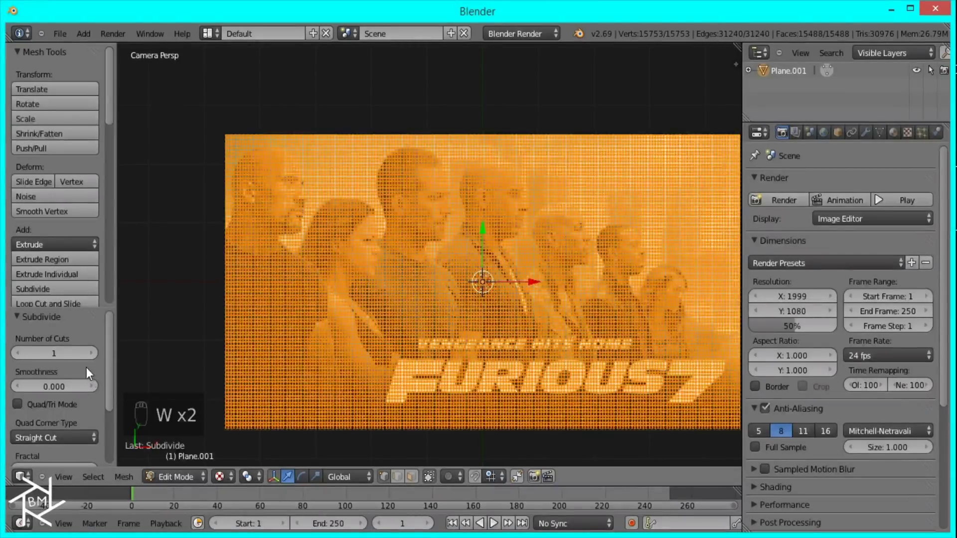
left_click(95, 360)
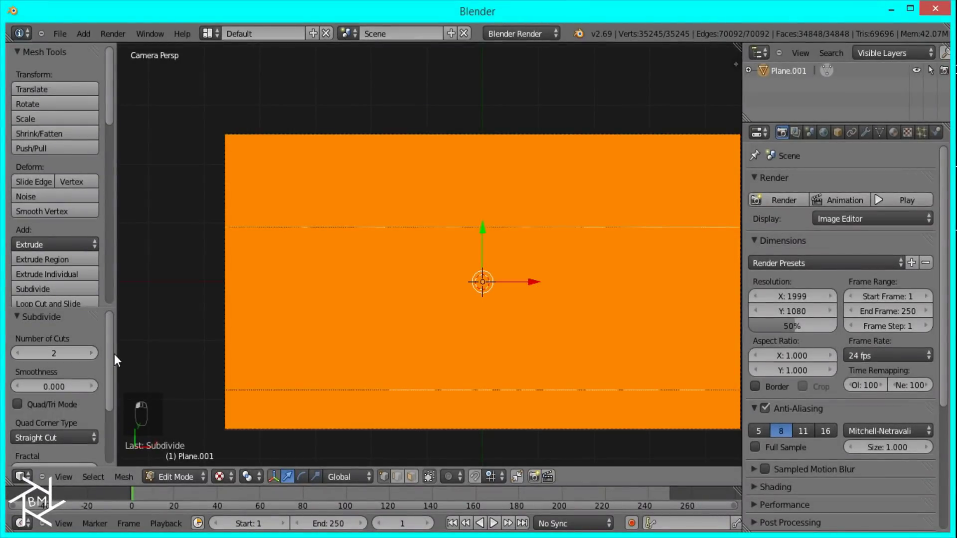
middle_click(771, 311)
key("Tab")
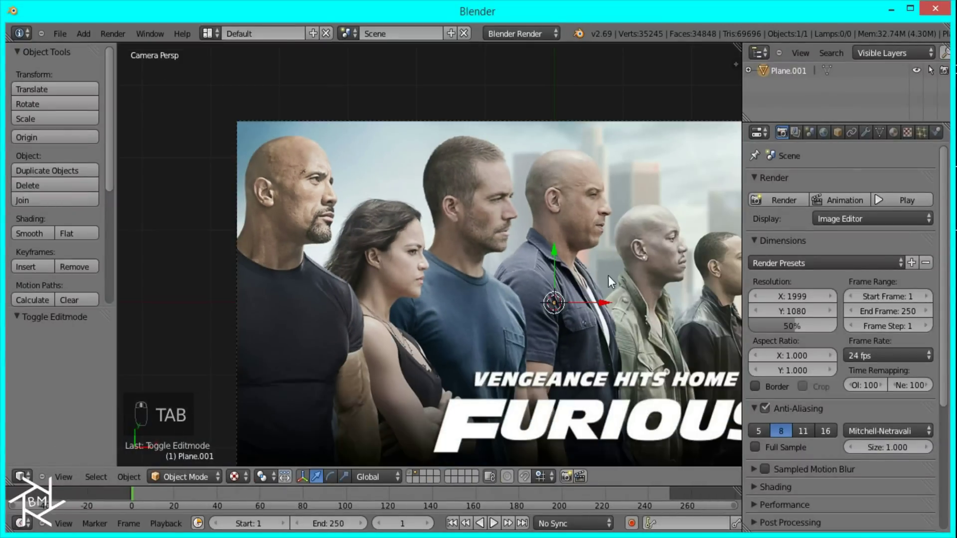
Add an icosphere with a Subdivision Surface modifier and place it beside the poster.
key("shift+a")
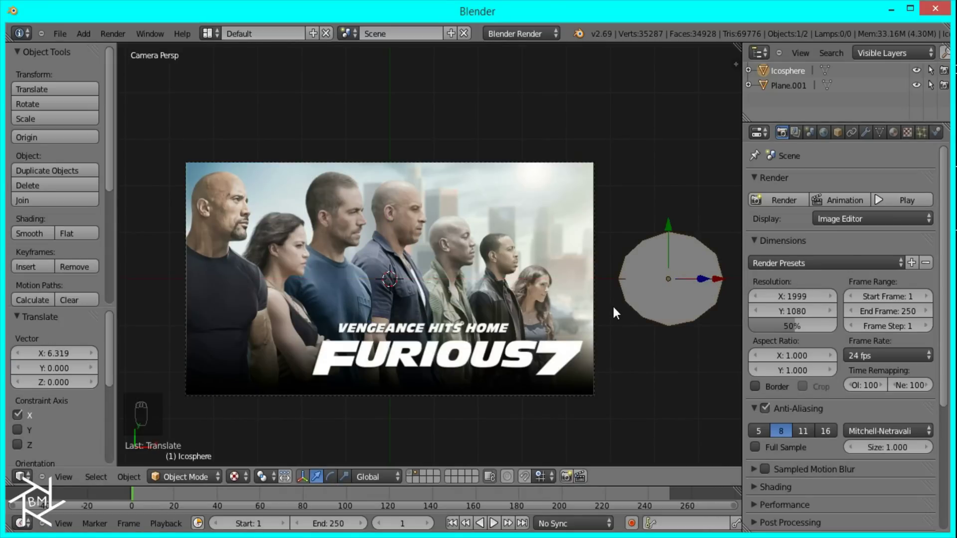
key("x")
key("shift+a")
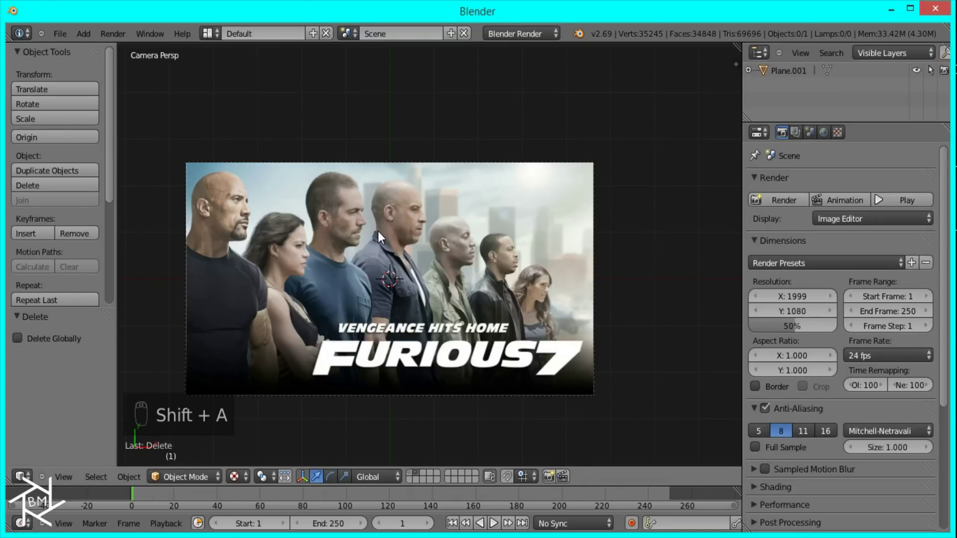
key("shift+a")
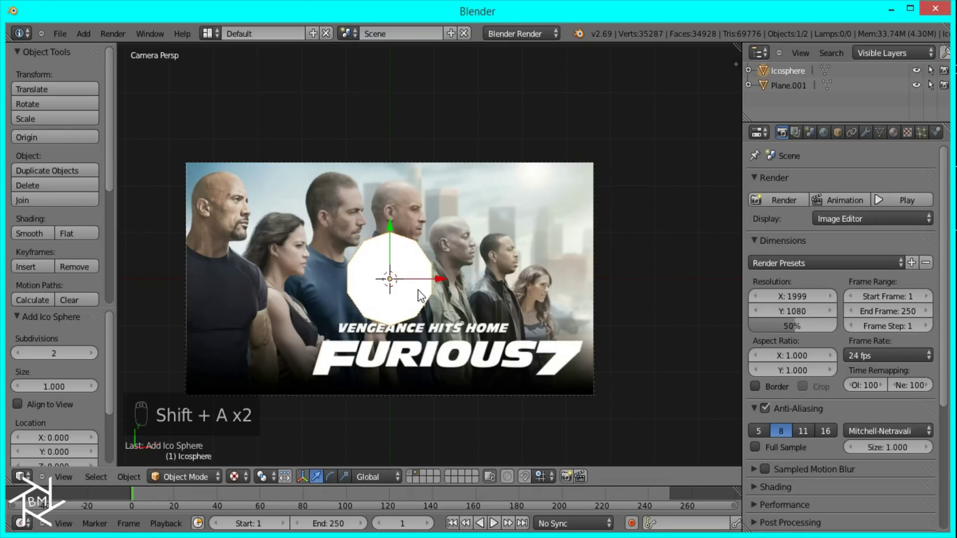
left_click_drag(46, 363, 695, 270)
key("ctrl+2")
left_click_drag(869, 137, 883, 338)
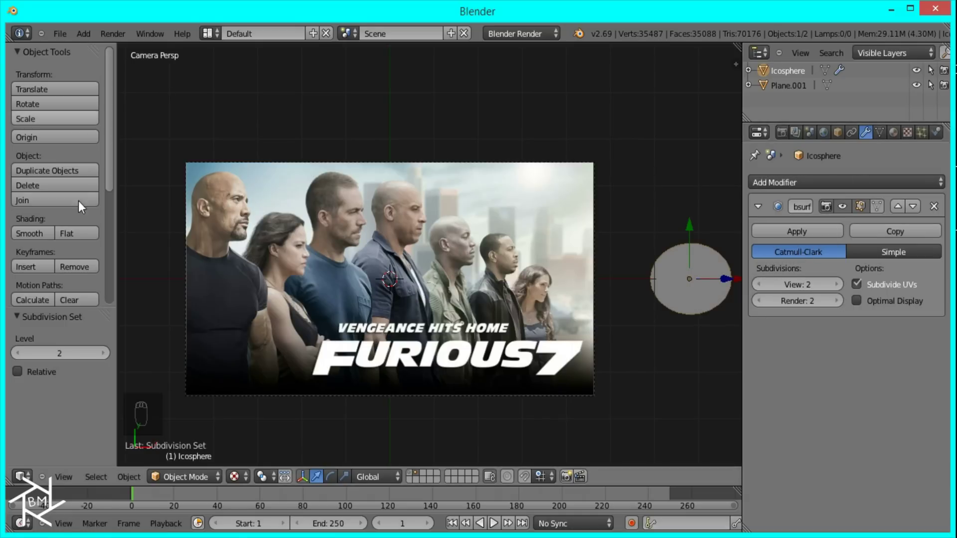
Hide the icosphere's Subsurf smoothing in the viewport and go to its material settings.
left_click_drag(27, 236, 847, 213)
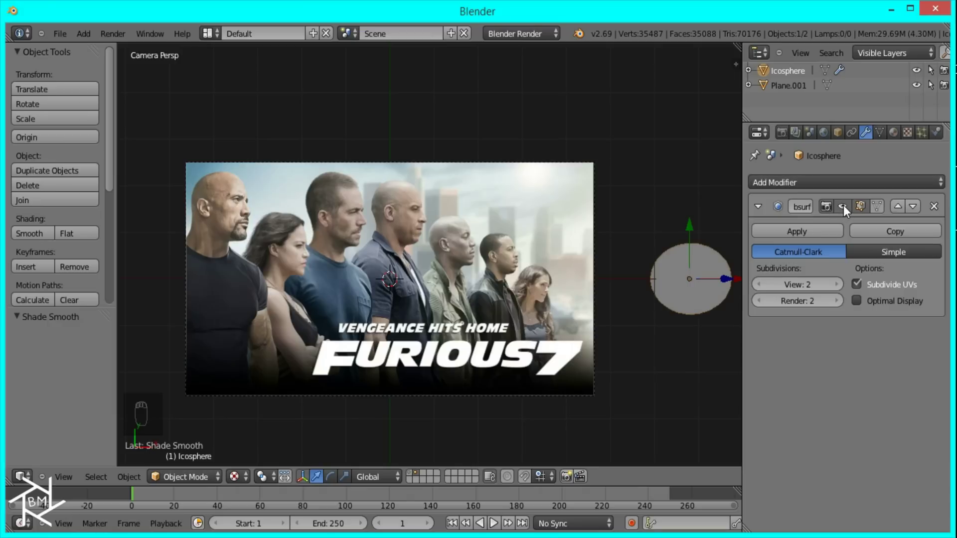
left_click_drag(848, 208, 714, 273)
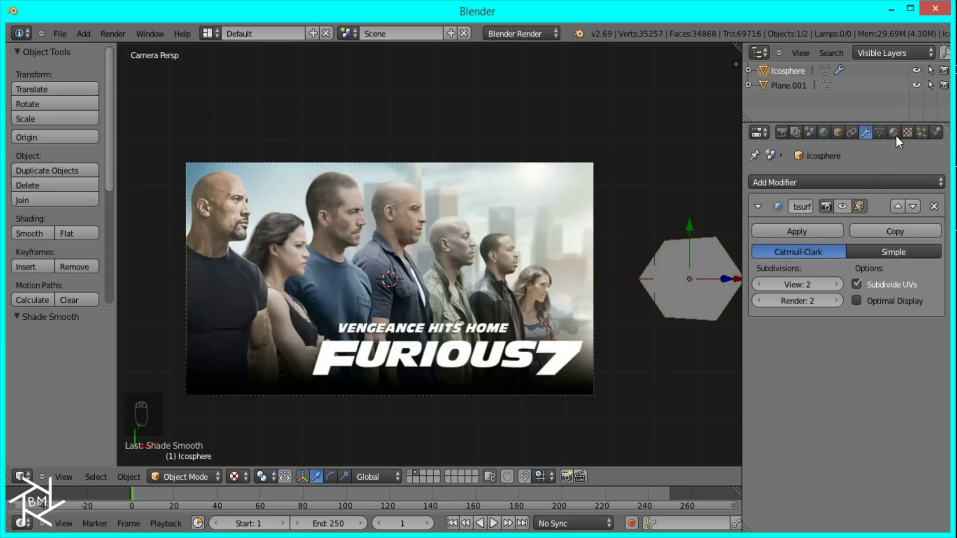
left_click_drag(901, 140, 816, 239)
Give the icosphere a new white shadeless material.
middle_click(816, 240)
left_click_drag(816, 239, 861, 160)
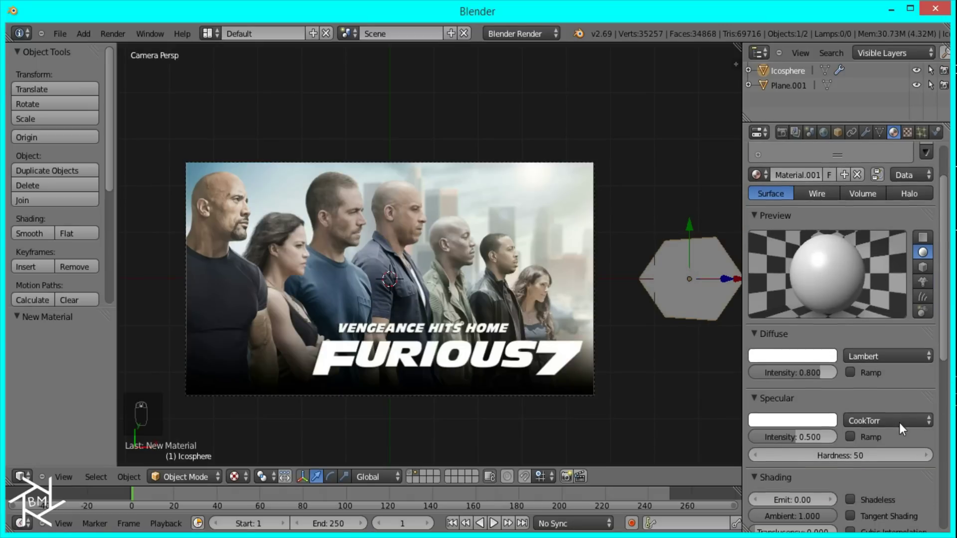
left_click_drag(859, 446, 908, 426)
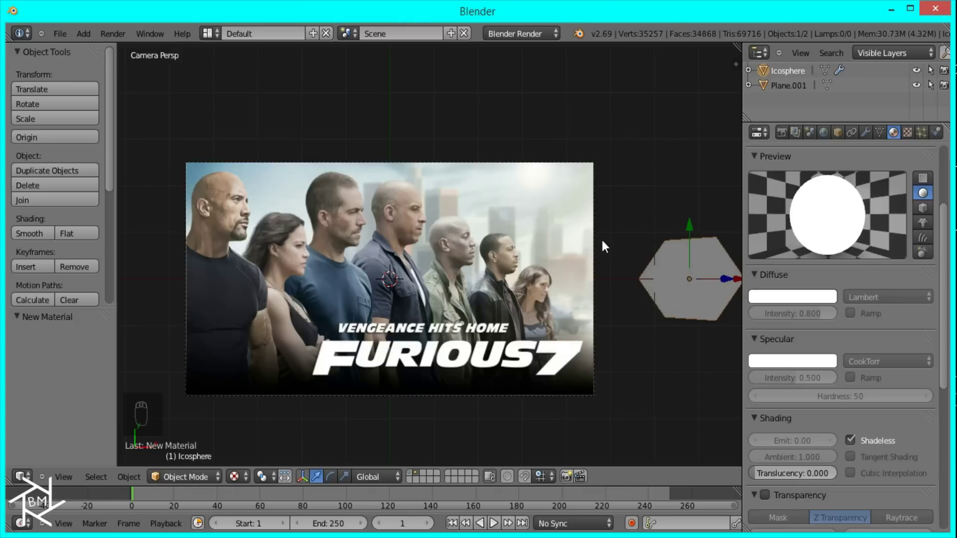
Render the plane's particles as the Icosphere emitted from its 35245 vertices at frame 1, appearing as tiny white dots.
left_click_drag(788, 90, 799, 355)
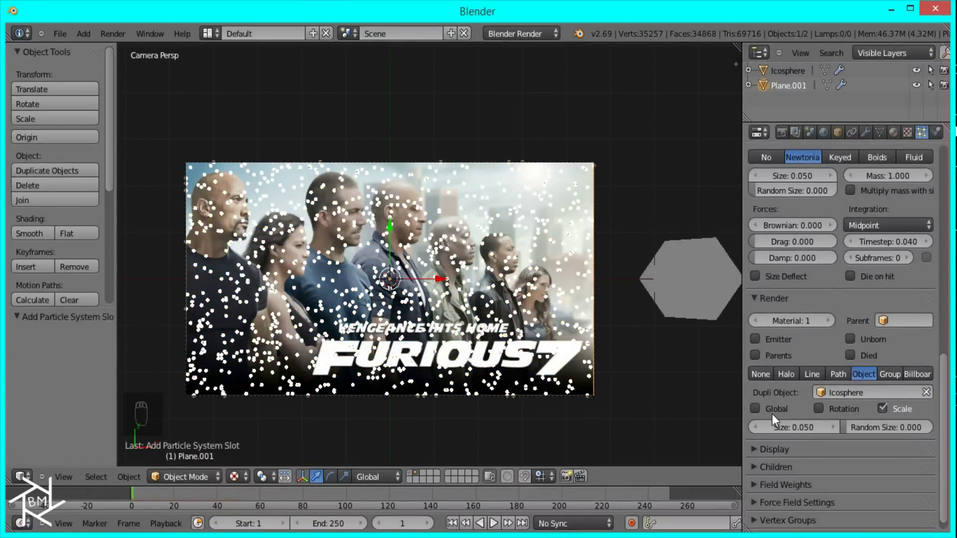
left_click_drag(760, 464, 768, 462)
middle_click(888, 393)
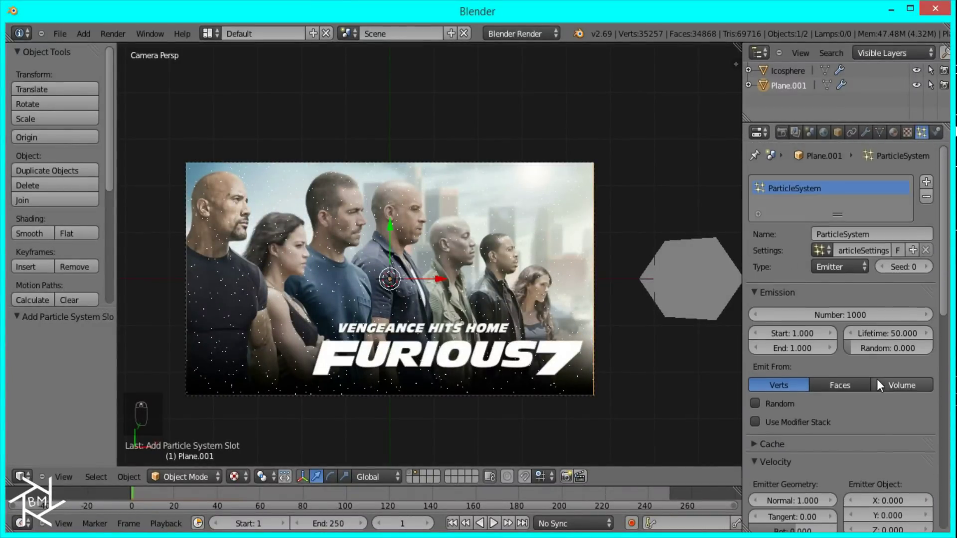
left_click_drag(327, 276, 386, 222)
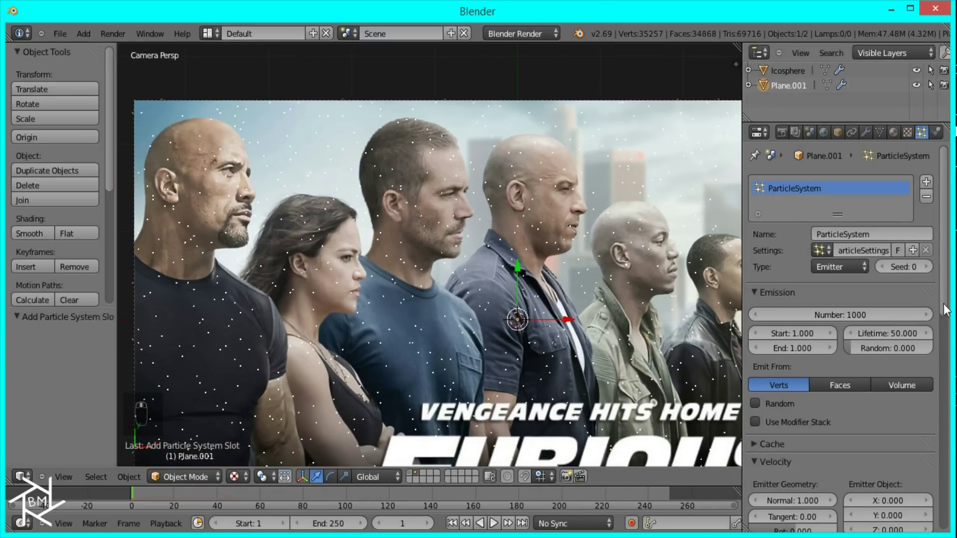
left_click_drag(379, 73, 403, 222)
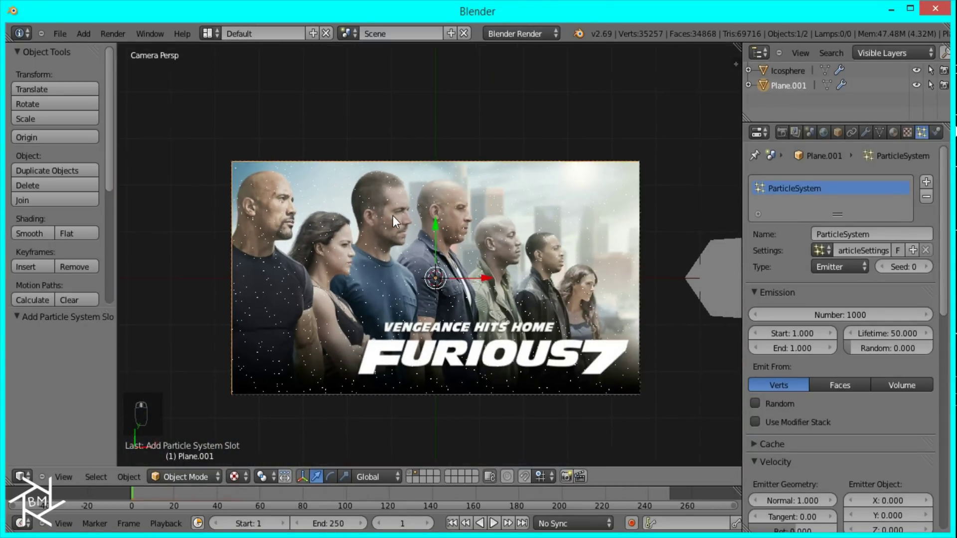
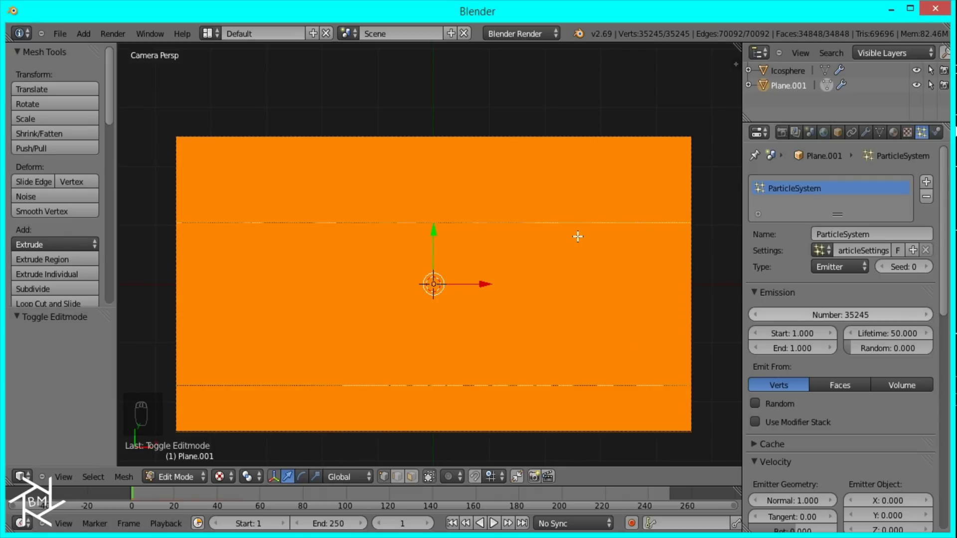
Leave Edit Mode and inspect the dot-covered poster plane, setting the world horizon color to black.
key("Tab")
key("z")
middle_click(550, 220)
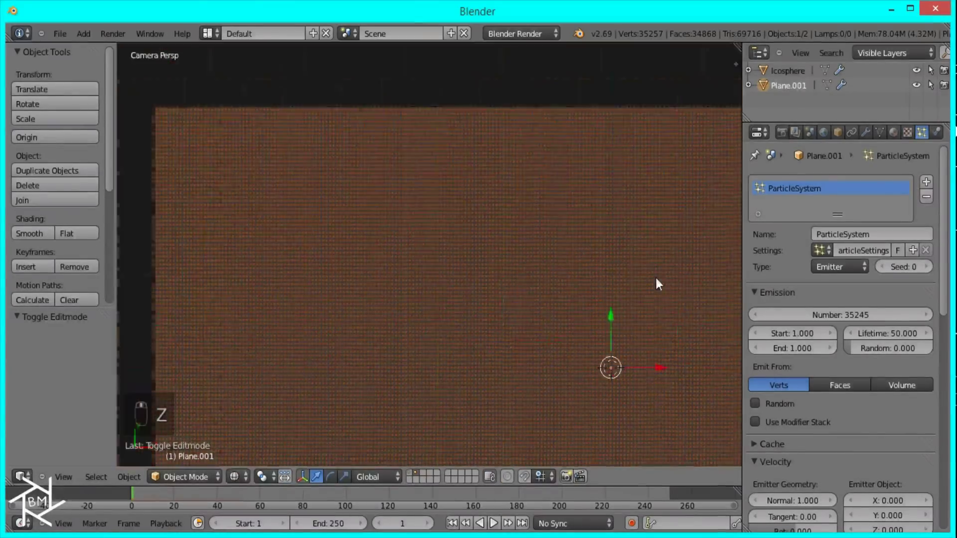
left_click_drag(597, 175, 309, 351)
middle_click(481, 241)
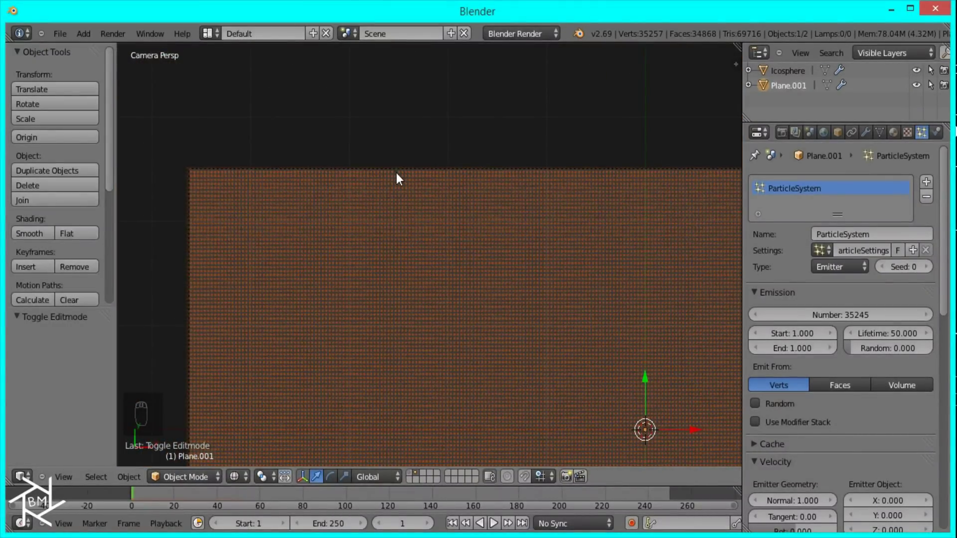
middle_click(402, 104)
middle_click(477, 196)
middle_click(911, 317)
left_click(922, 318)
middle_click(908, 325)
left_click(434, 288)
middle_click(456, 284)
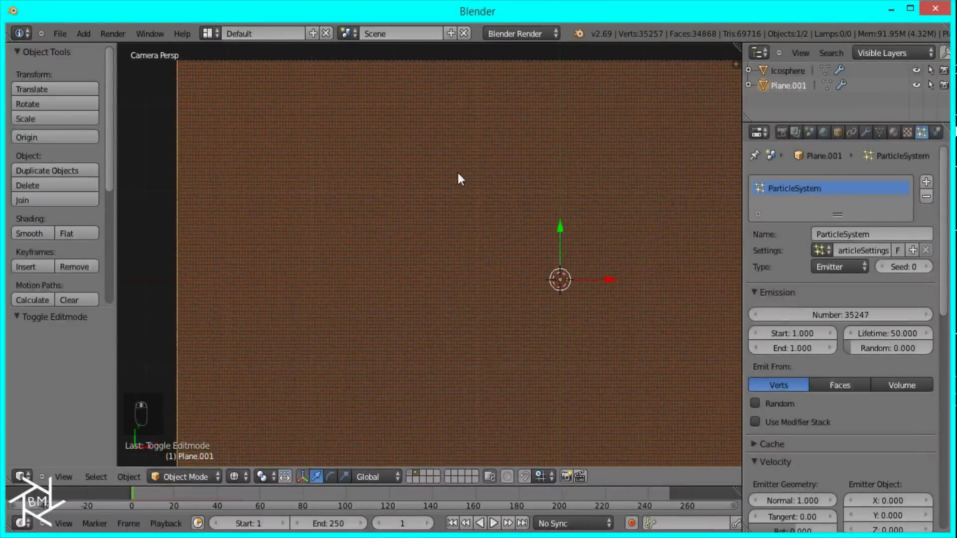
middle_click(405, 138)
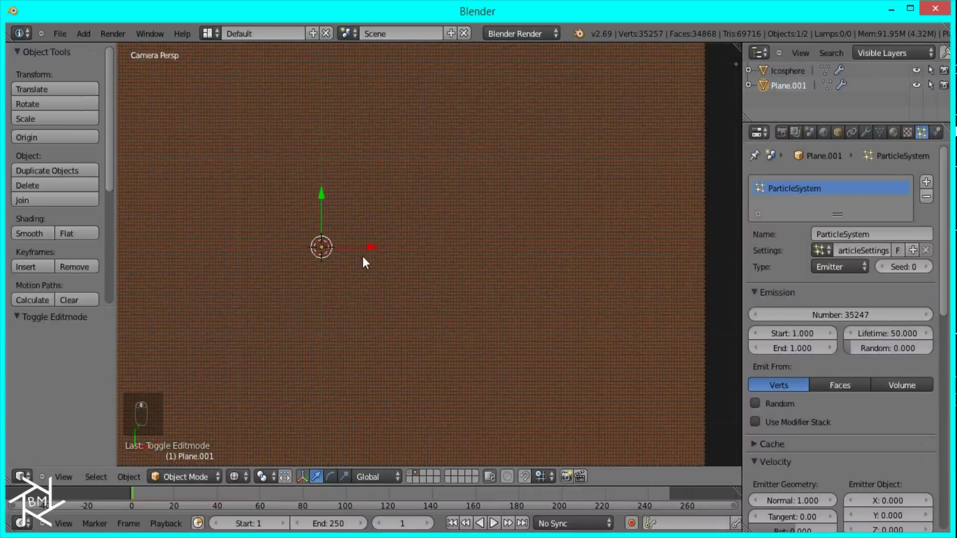
Switch the viewport to an empty scene layer with no objects.
left_click_drag(833, 135, 803, 401)
middle_click(803, 400)
left_click_drag(790, 379, 853, 424)
middle_click(853, 424)
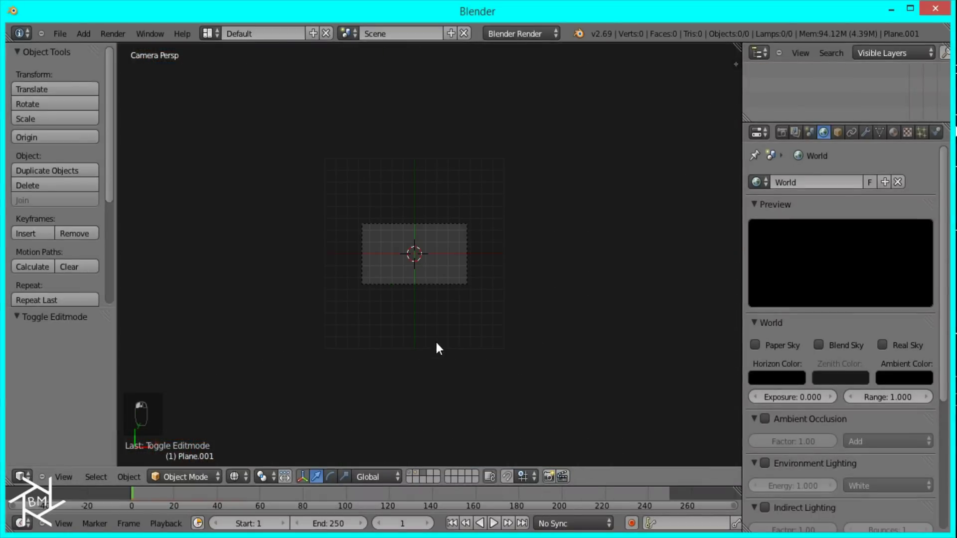
Add a new plane on the empty layer and merge its vertices at the center.
key("shift+a")
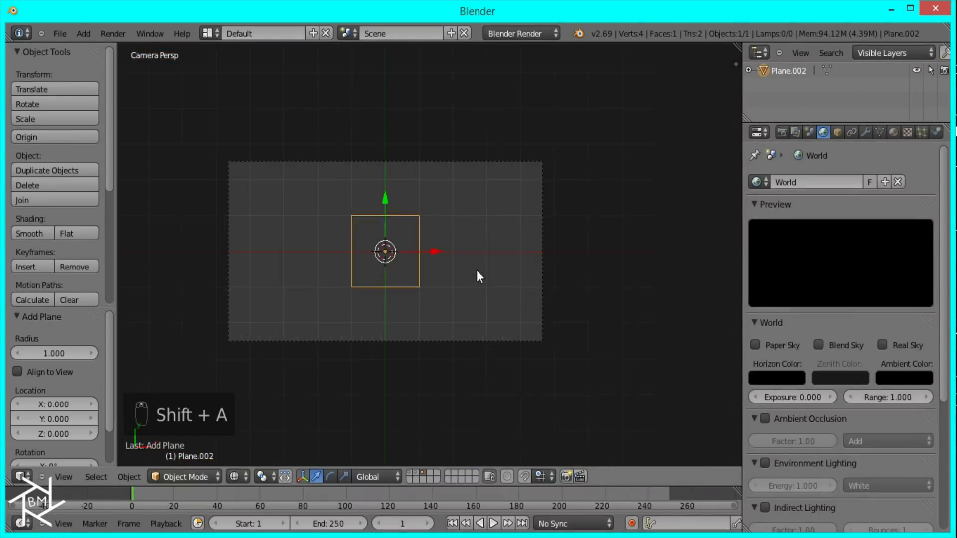
key("Tab")
key("w")
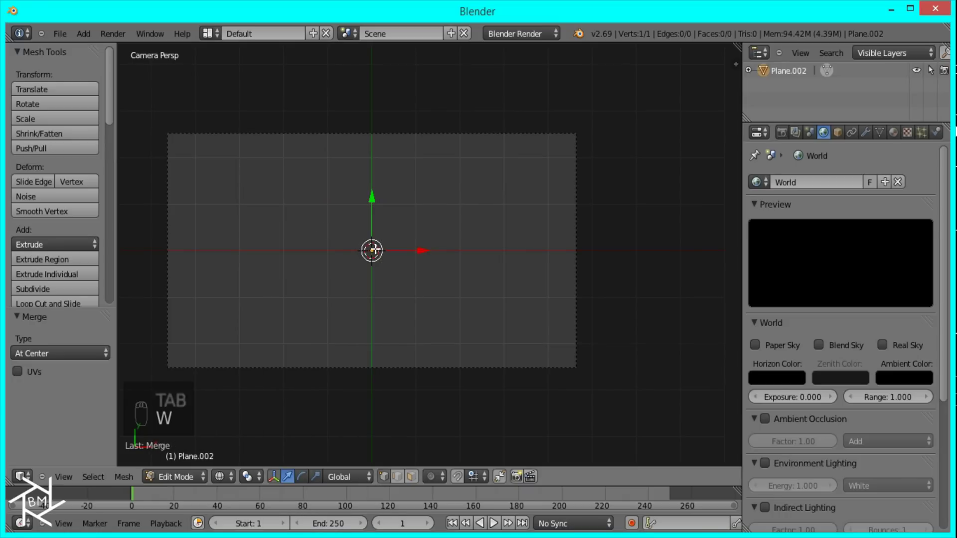
key("g")
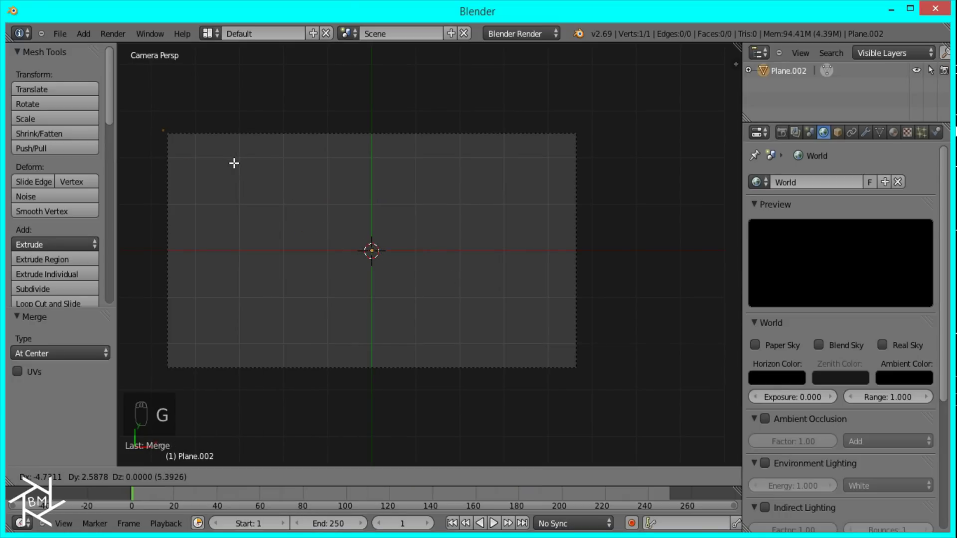
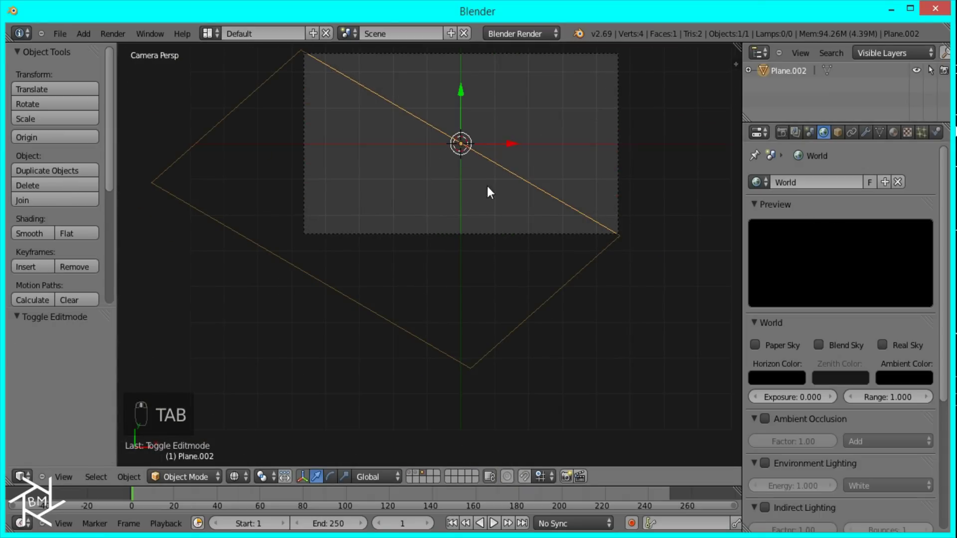
Position the angled plane and give it a red shadeless material.
key("g")
left_click(484, 181)
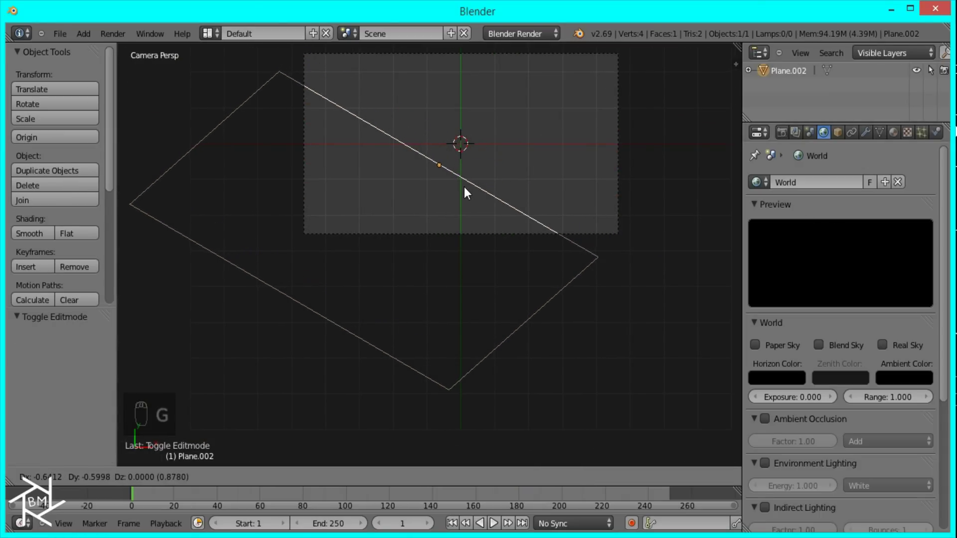
left_click_drag(467, 192, 764, 400)
left_click_drag(867, 475, 566, 254)
Duplicate the plane as Plane.003, scale it up and move it just below in Front view.
key("shift+d")
left_click_drag(632, 187, 575, 256)
key("s")
key("g")
key("KP_1")
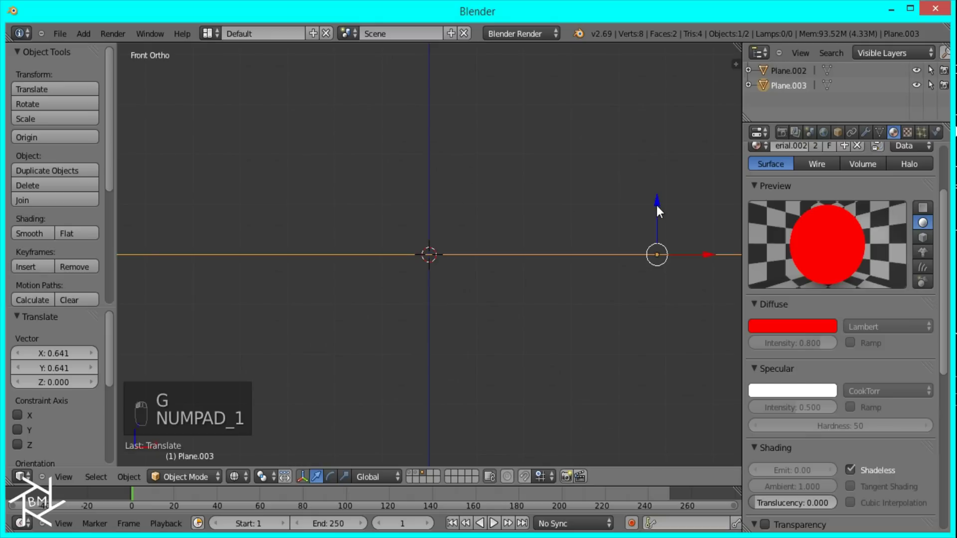
From camera view, make Plane.003's material a single-user copy and colour it dark green.
key("KP_0")
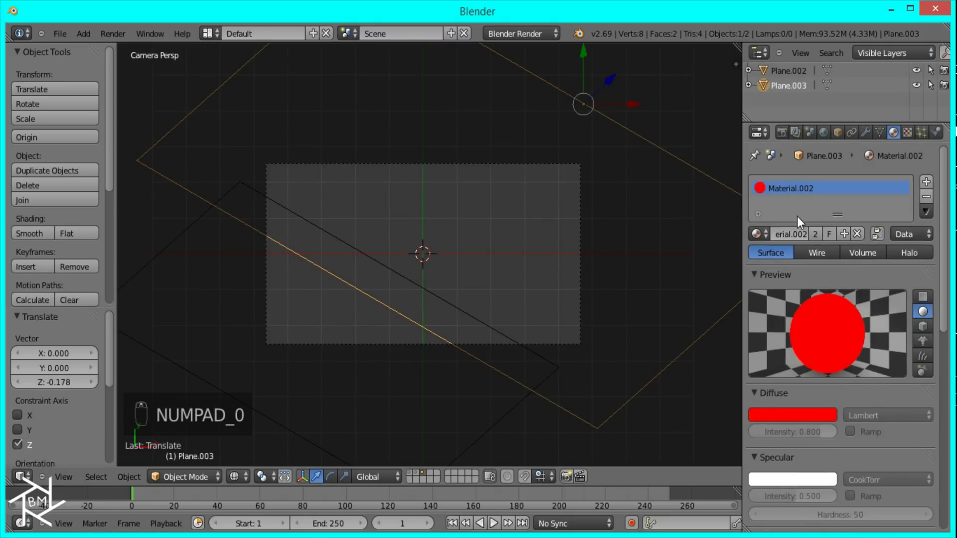
left_click_drag(818, 236, 820, 241)
left_click_drag(819, 241, 839, 286)
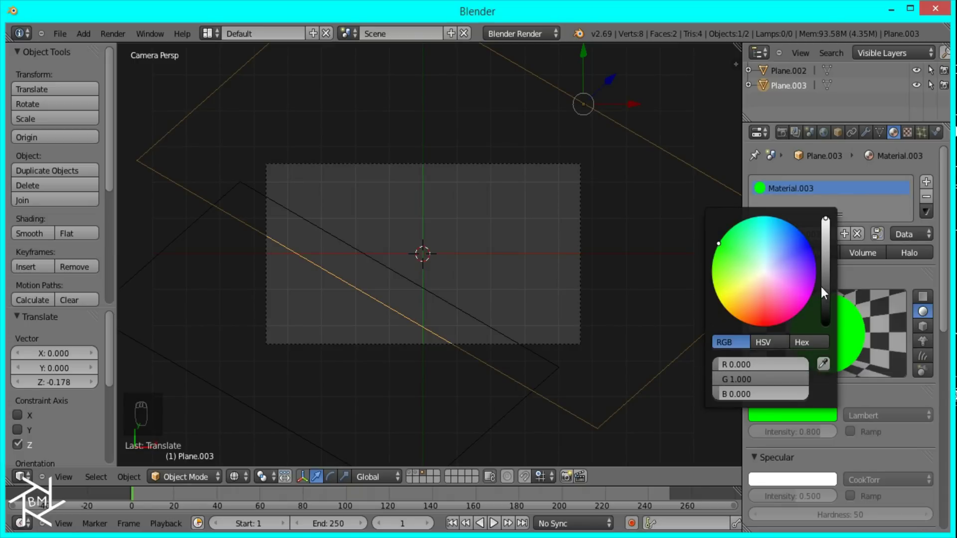
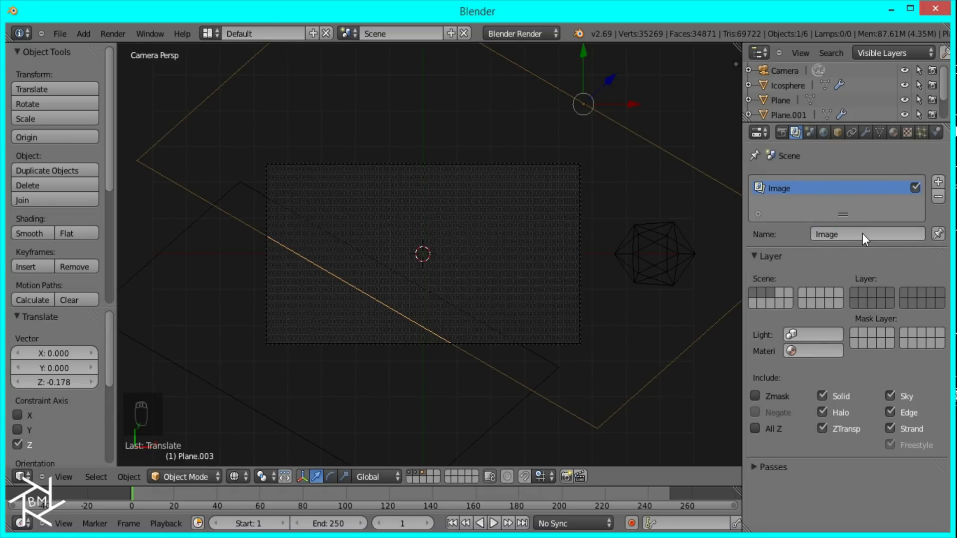
Add a second render layer named Dots alongside the renamed Image layer.
left_click_drag(858, 298, 855, 243)
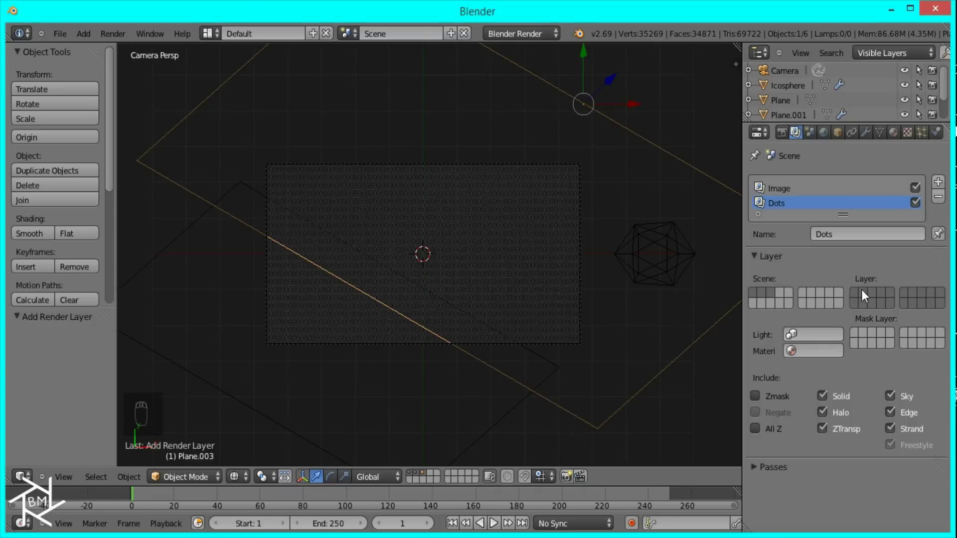